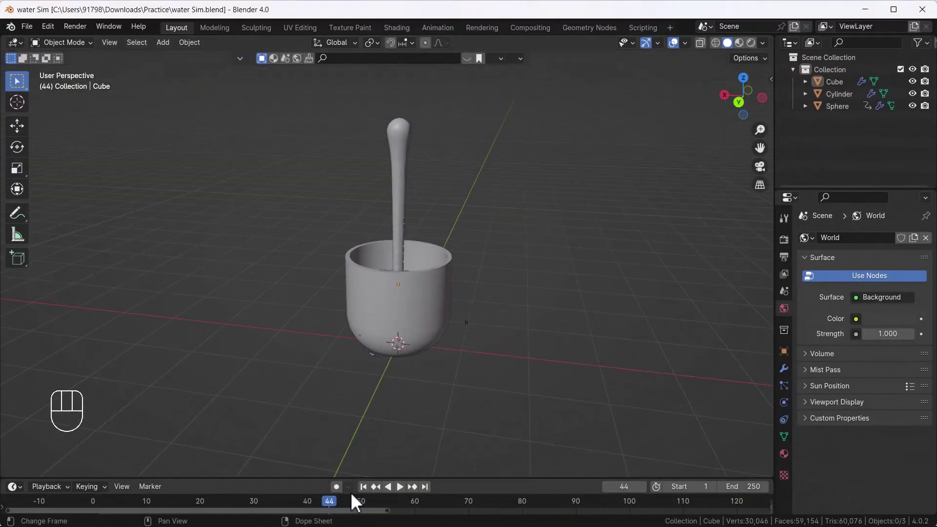
Play the finished simulation back a few times, rewinding to frame 1 and inspecting the scene
click(367, 495)
key(space)
drag(438, 268, 441, 282)
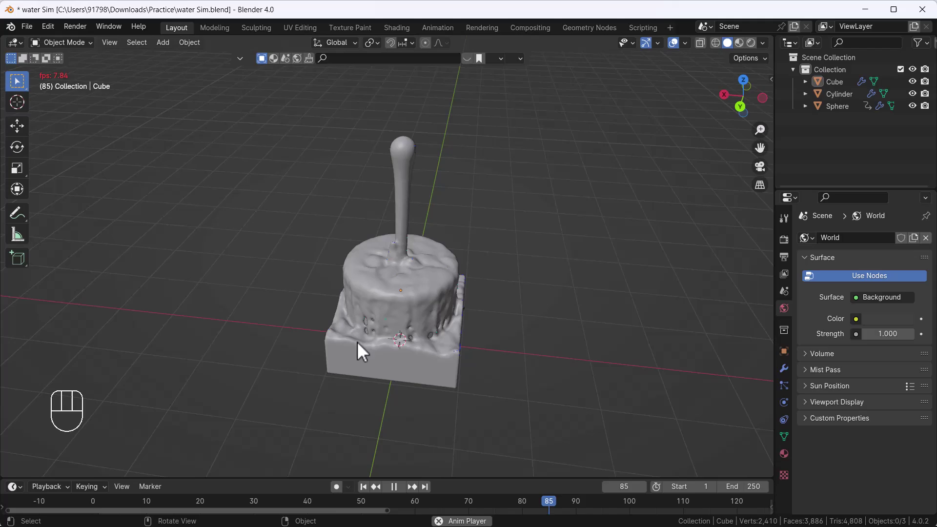
key(space)
click(369, 496)
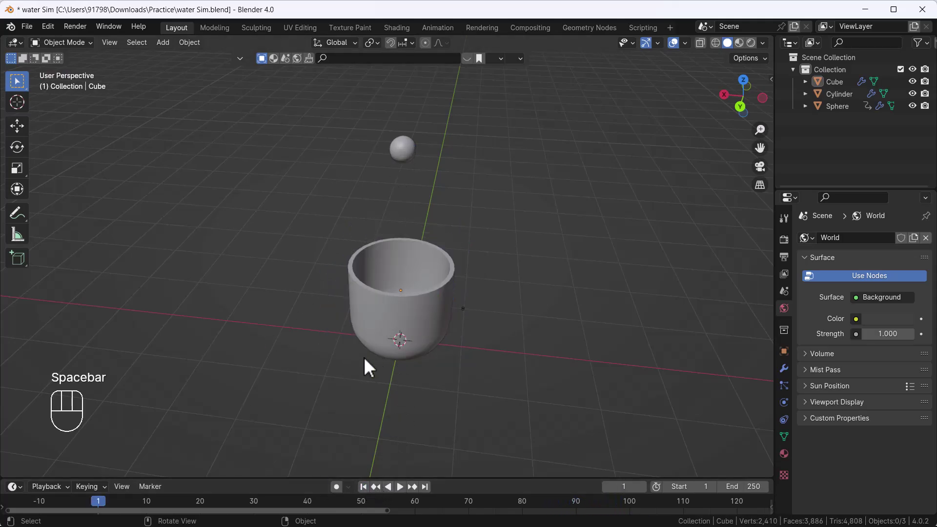
key(space)
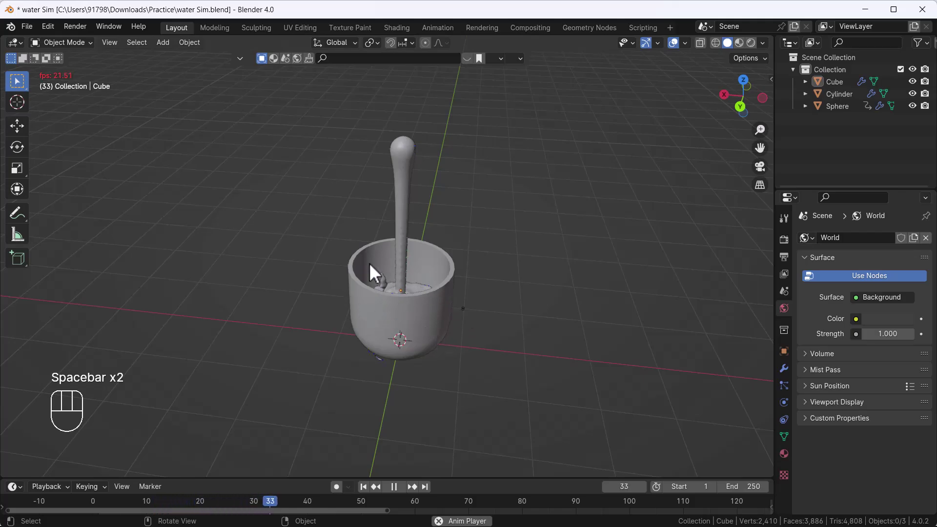
key(space)
click(374, 495)
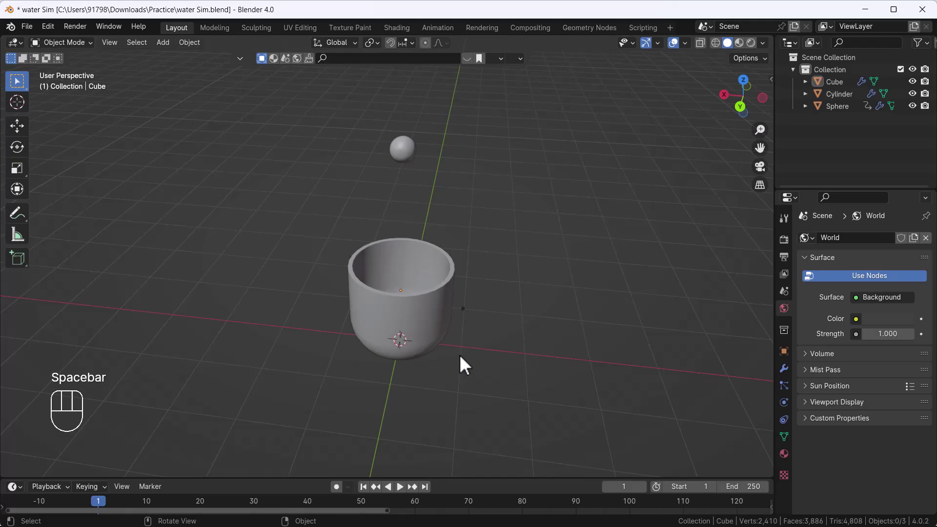
drag(464, 366, 477, 313)
key(space)
drag(458, 342, 461, 377)
key(space)
click(370, 494)
drag(420, 389, 418, 366)
middle_click(408, 386)
middle_click(409, 313)
Select the old cube and the sphere, delete both and reframe the view on the cup
click(366, 494)
drag(389, 368, 396, 340)
click(392, 237)
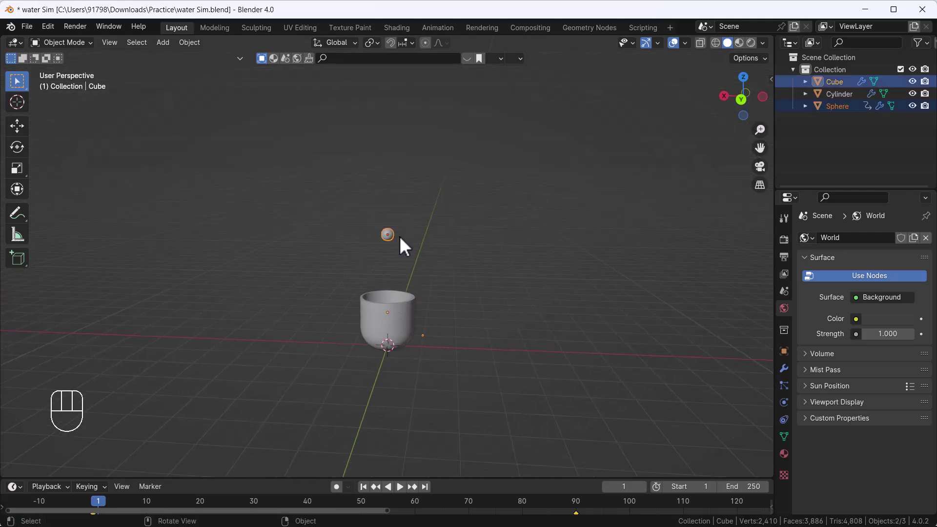
key(Delete)
click(407, 311)
middle_click(350, 348)
drag(518, 330, 467, 302)
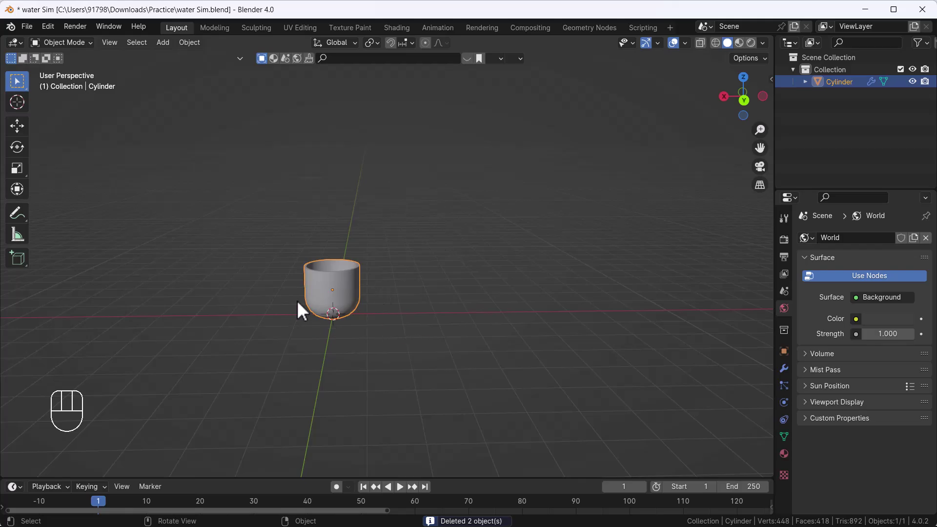
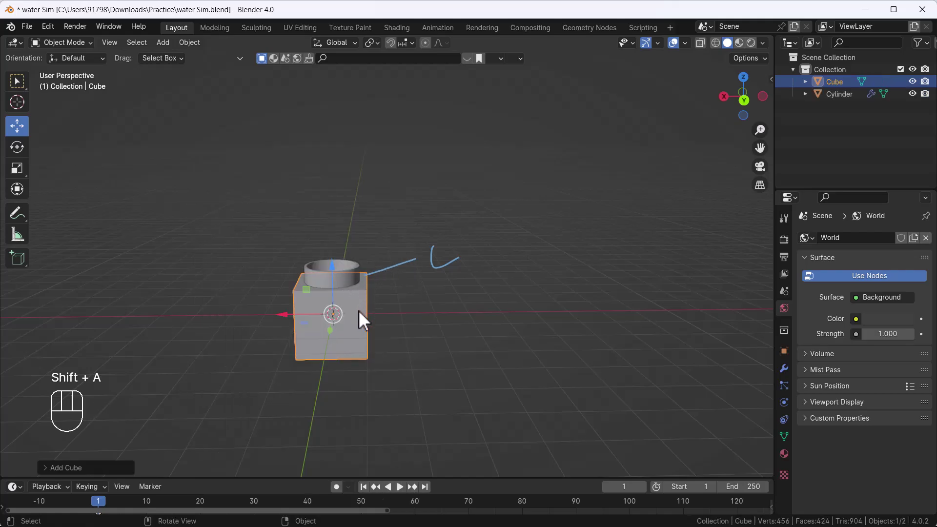
Stretch the new cube's top upward in front/back ortho views into a tall box enclosing the cup
drag(335, 290, 326, 273)
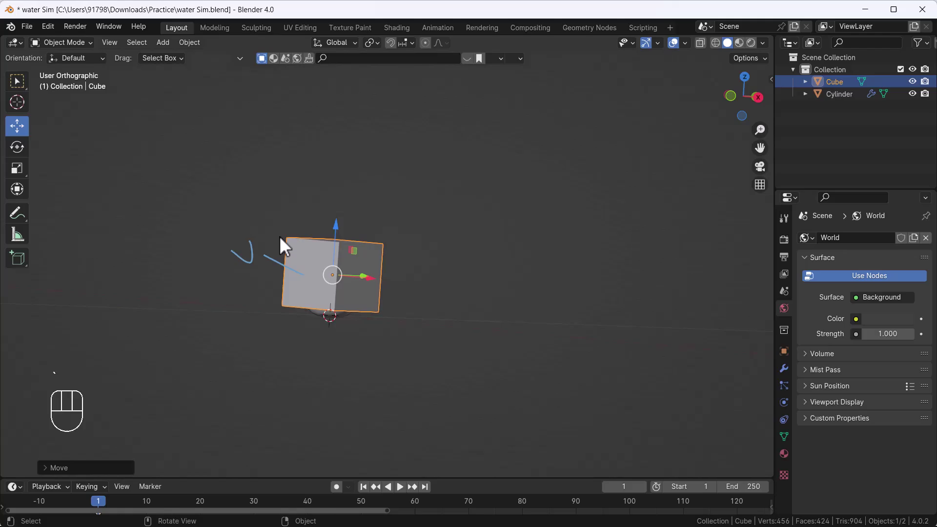
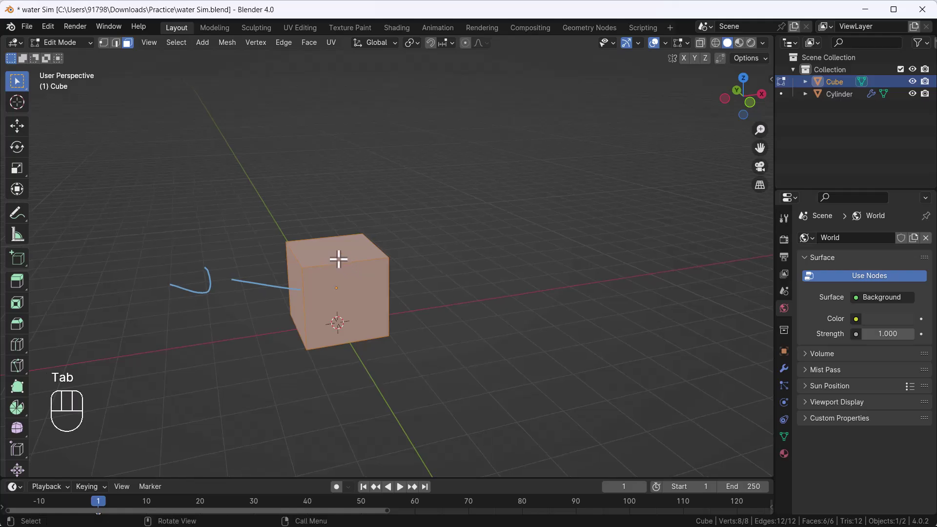
key(3)
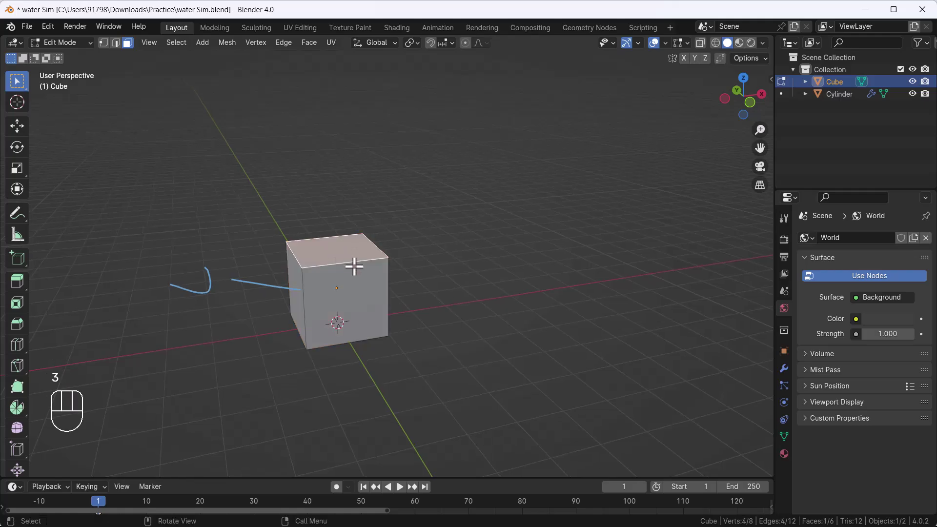
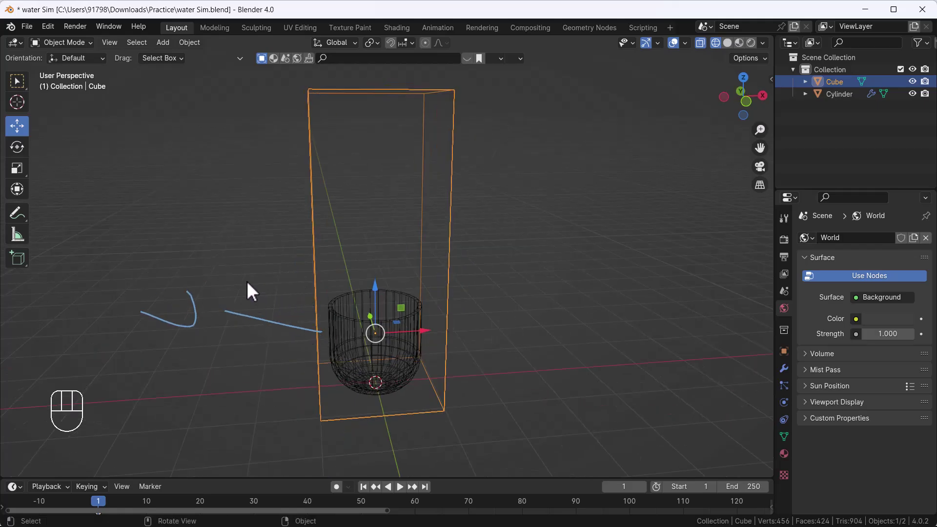
key(`)
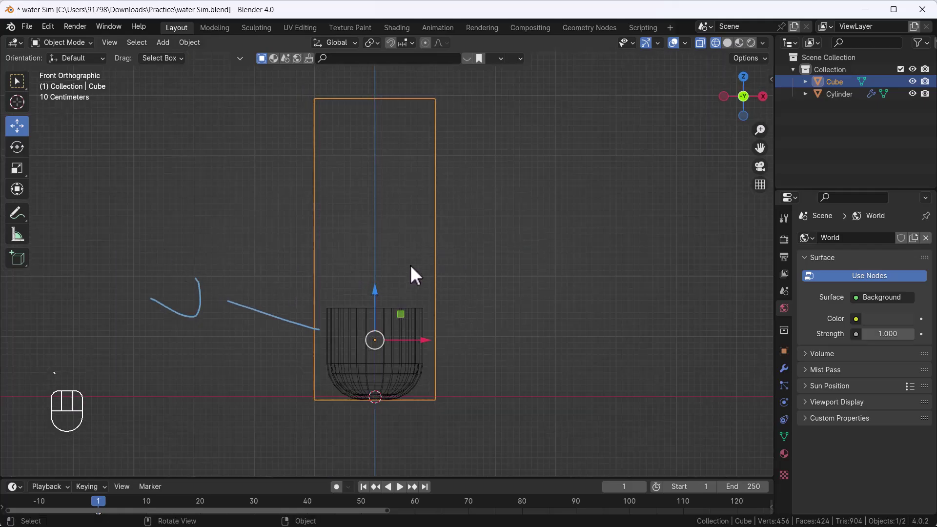
key(`)
key(`)
drag(470, 326, 426, 317)
key(shift+a)
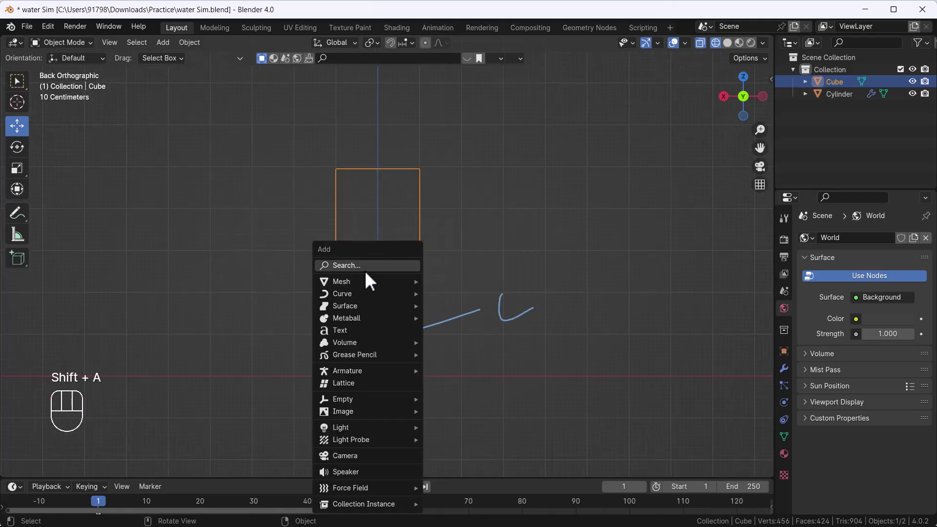
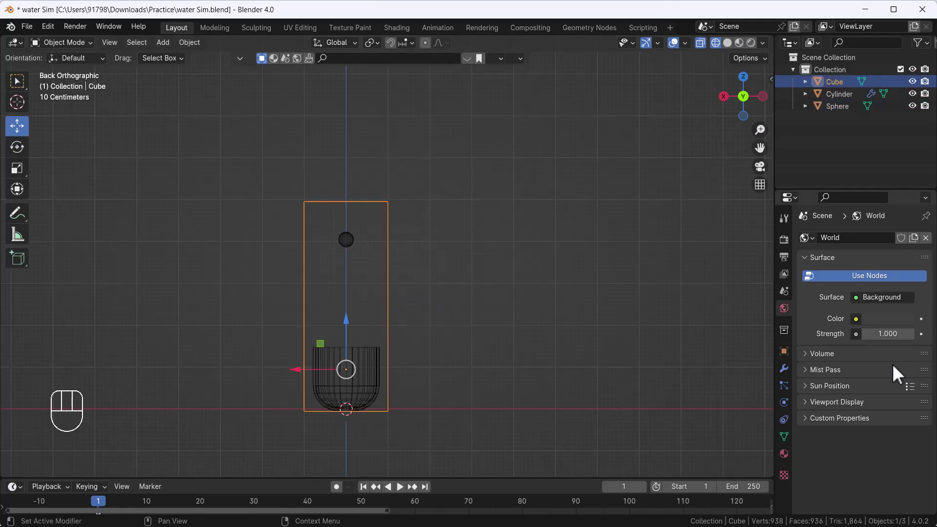
Add Fluid physics to the box as a Domain with Domain Type Liquid, resolution 32
click(795, 378)
click(791, 396)
click(791, 407)
click(867, 315)
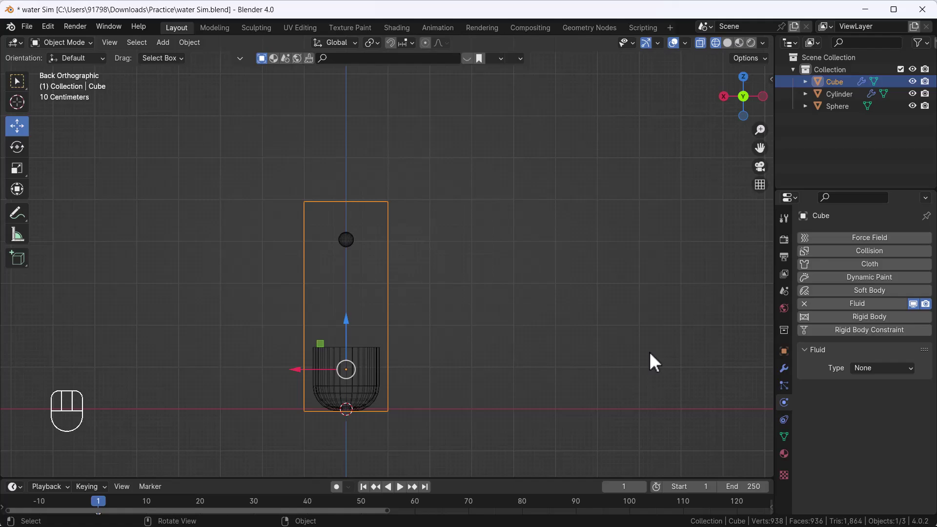
drag(880, 374, 892, 403)
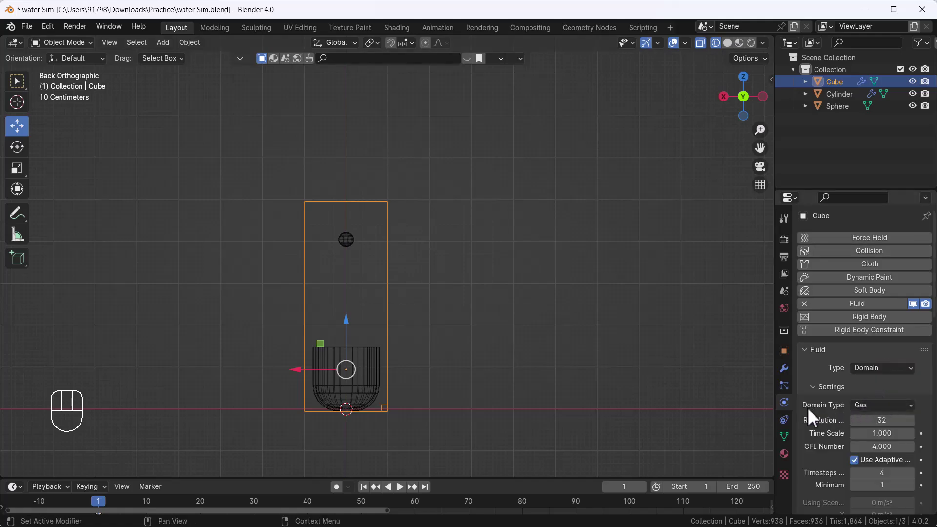
drag(879, 418, 880, 441)
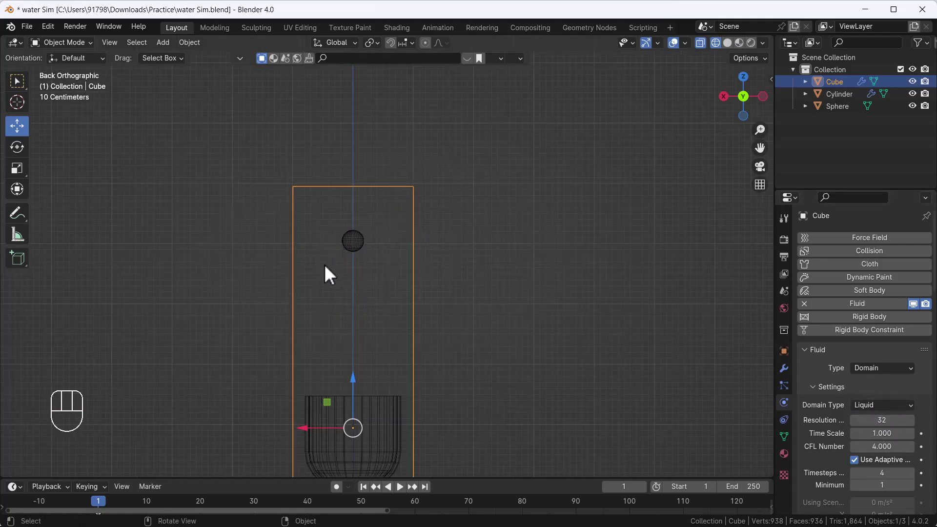
Make the sphere a Fluid Flow object with Flow Type Liquid
click(880, 318)
drag(883, 376, 882, 420)
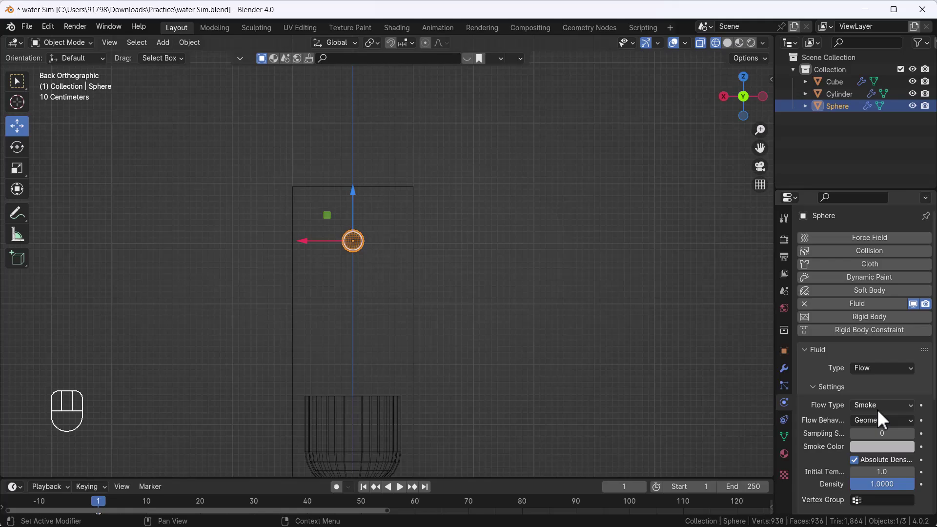
drag(908, 344, 891, 388)
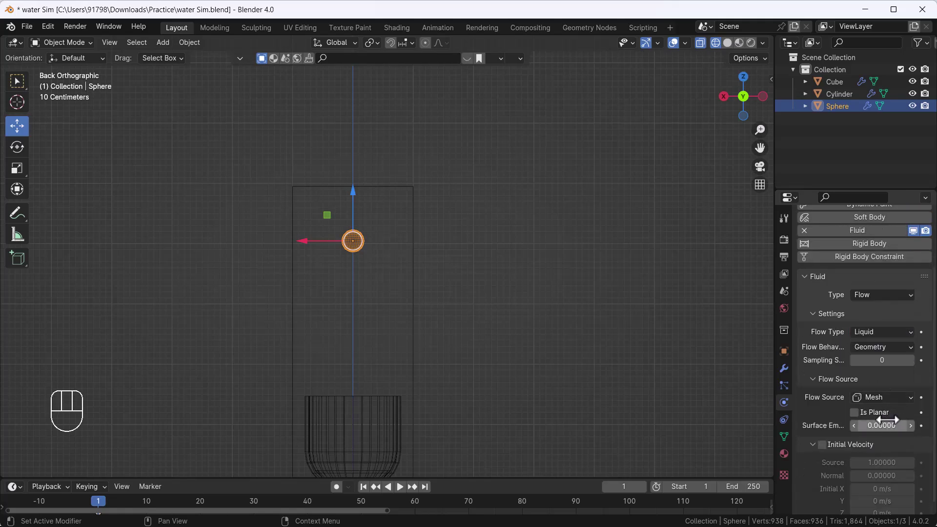
Make the cup a Fluid collision Effector with Surface Thickness 0
drag(395, 365, 392, 302)
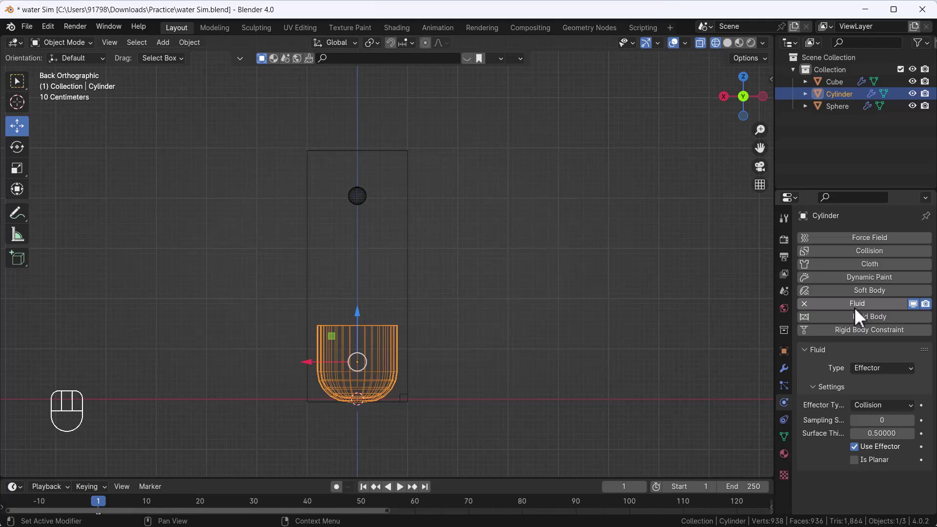
drag(858, 316, 886, 310)
drag(884, 373, 886, 430)
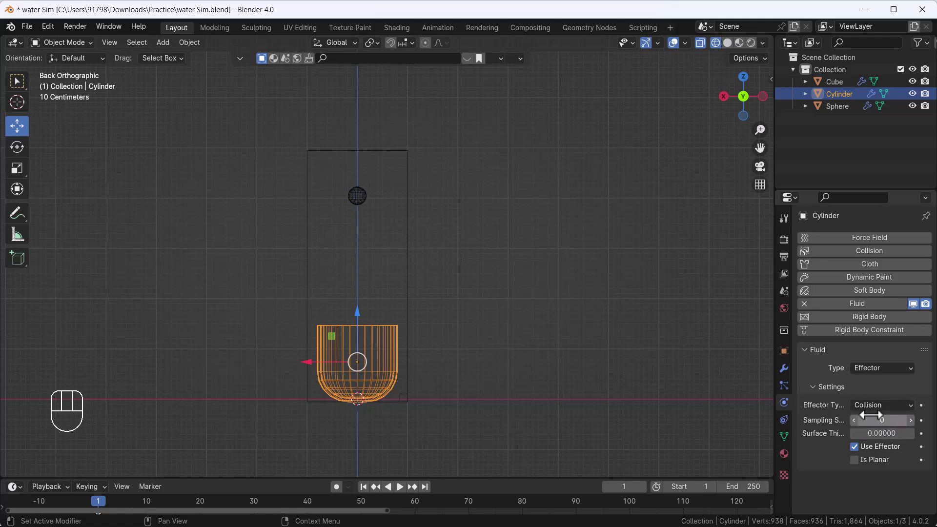
Change the sphere's Flow Behavior from Geometry to Inflow so Use Flow becomes available
middle_click(396, 331)
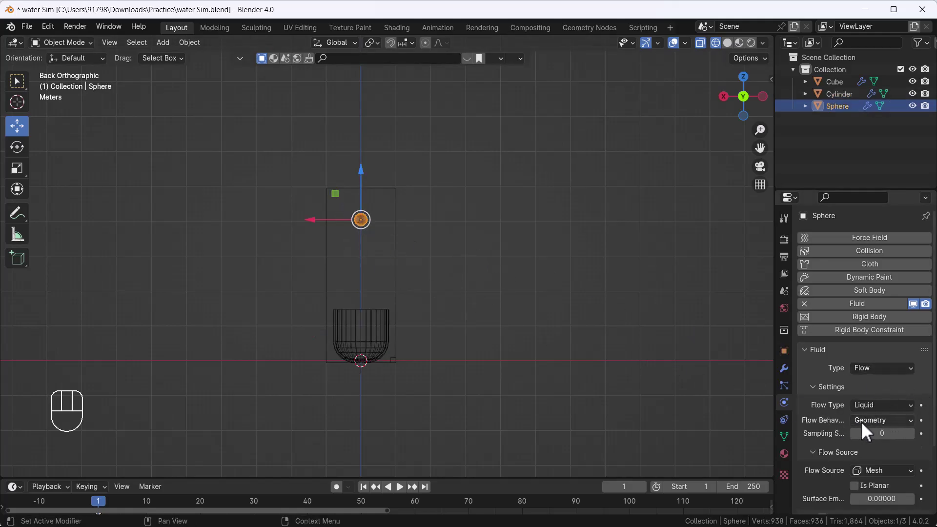
drag(882, 429, 572, 338)
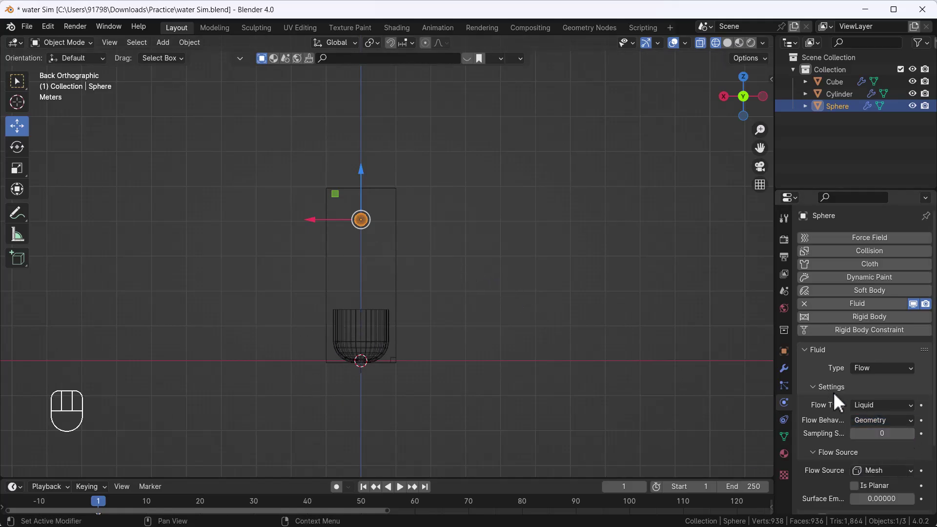
drag(878, 431, 781, 445)
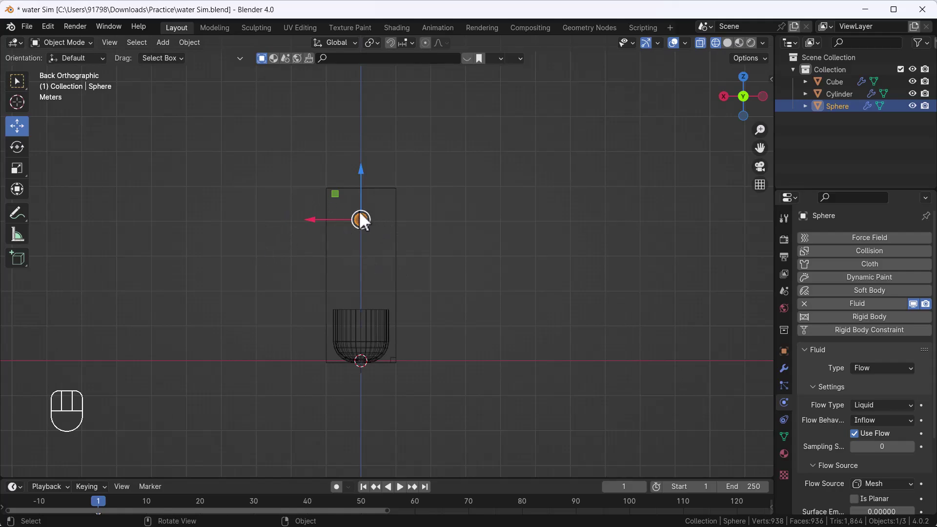
Play the simulation to watch liquid stream into the cup, then stop and rewind to frame 1
key(space)
key(space)
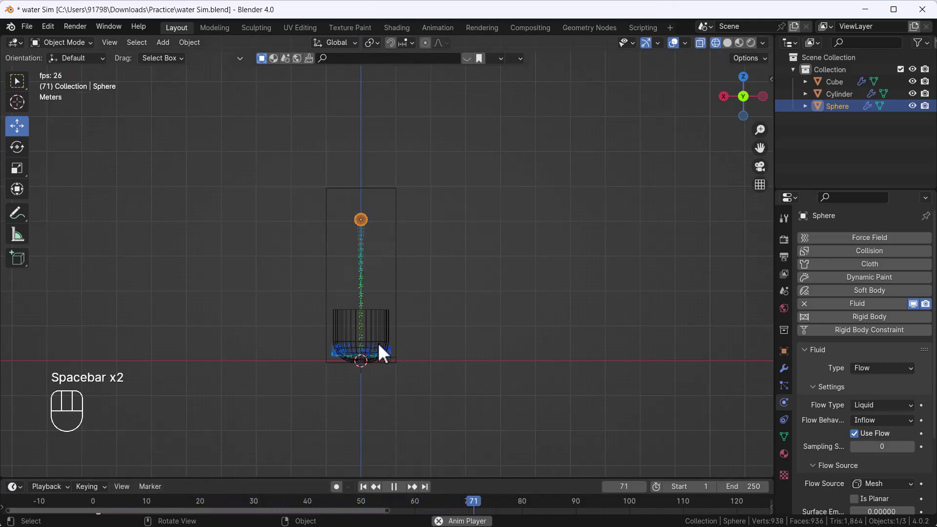
key(space)
click(370, 494)
drag(356, 322, 368, 357)
drag(369, 353, 375, 331)
key(space)
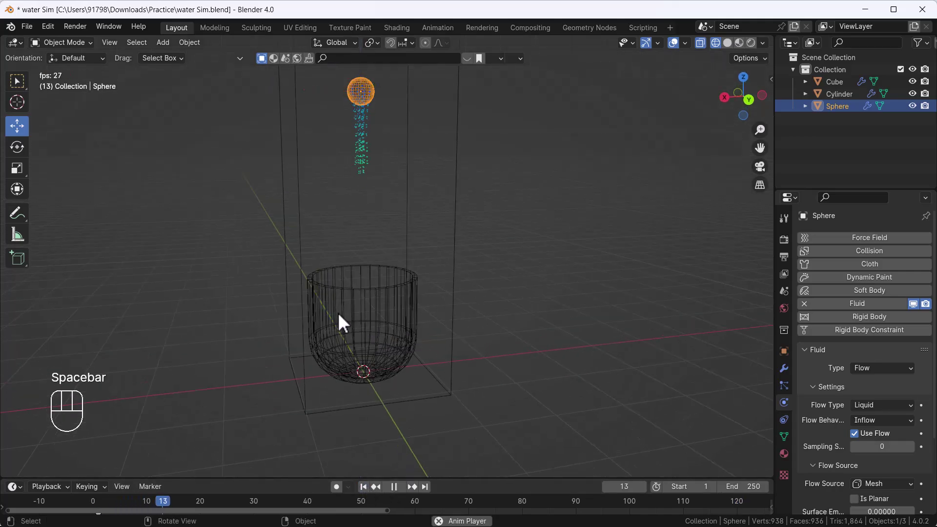
key(space)
click(371, 495)
Orbit toward the cup and select it to reach its effector settings
drag(413, 360, 401, 344)
drag(395, 343, 400, 364)
click(354, 324)
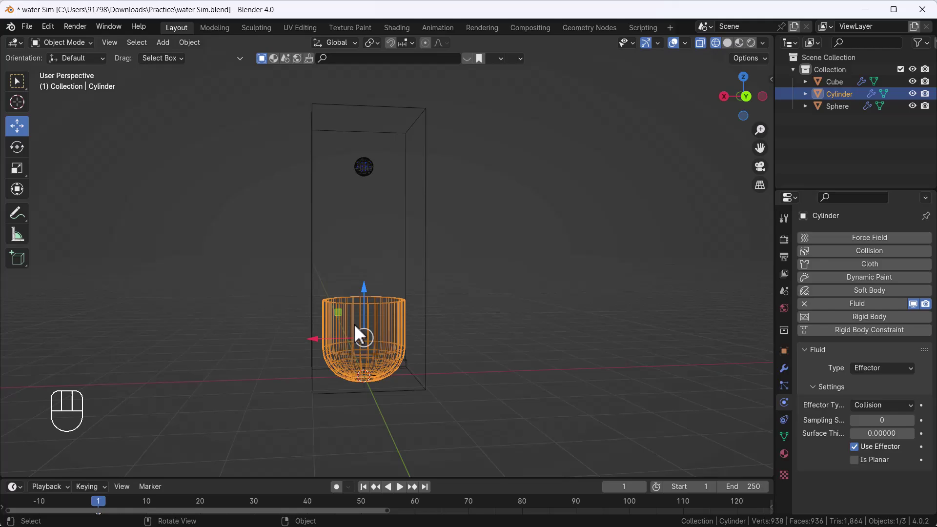
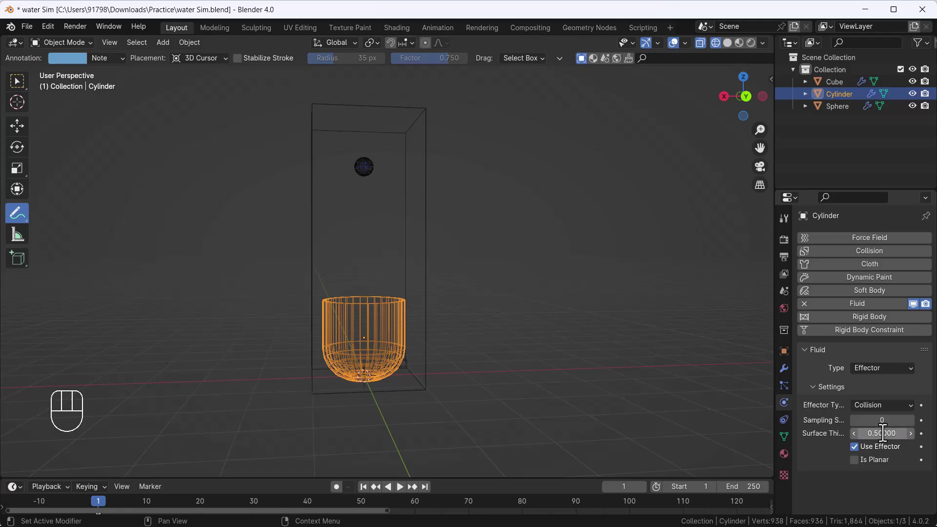
Confirm the thicker surface and replay the pour a couple of times, liquid now filling to the rim
click(29, 134)
key(space)
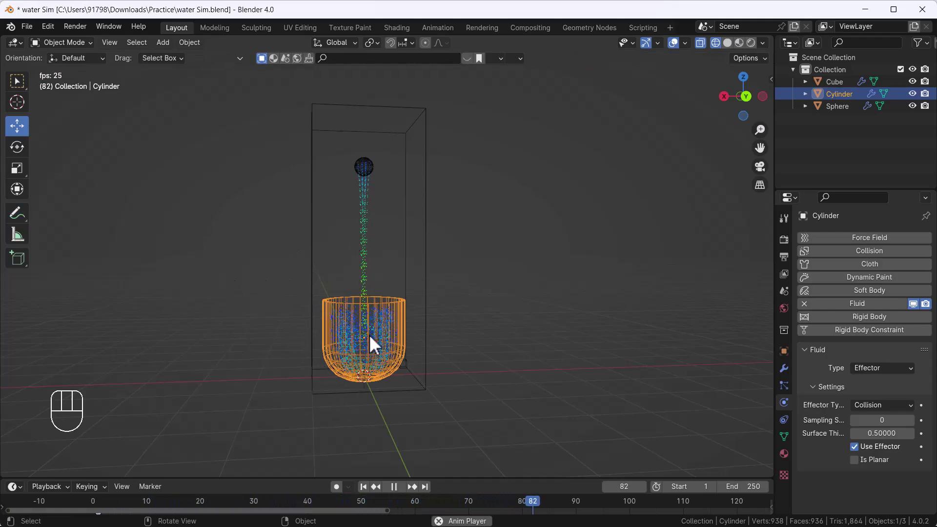
key(space)
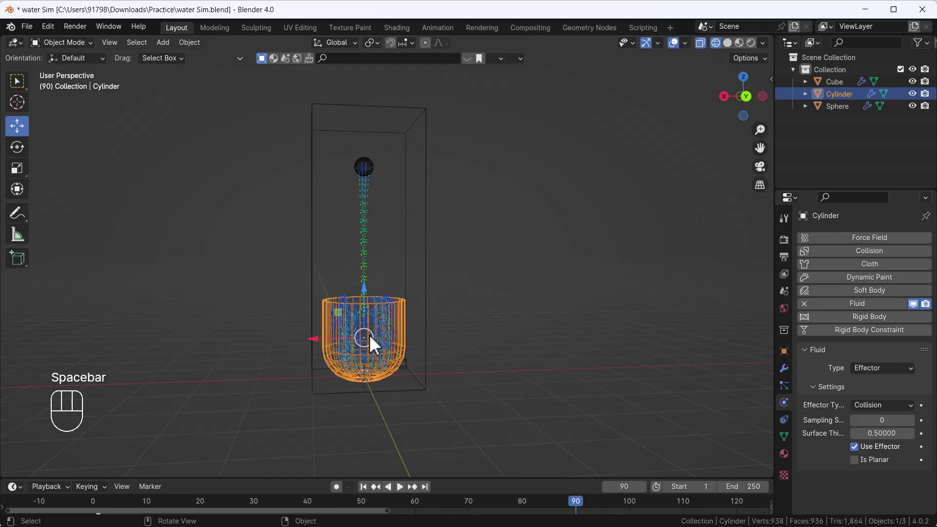
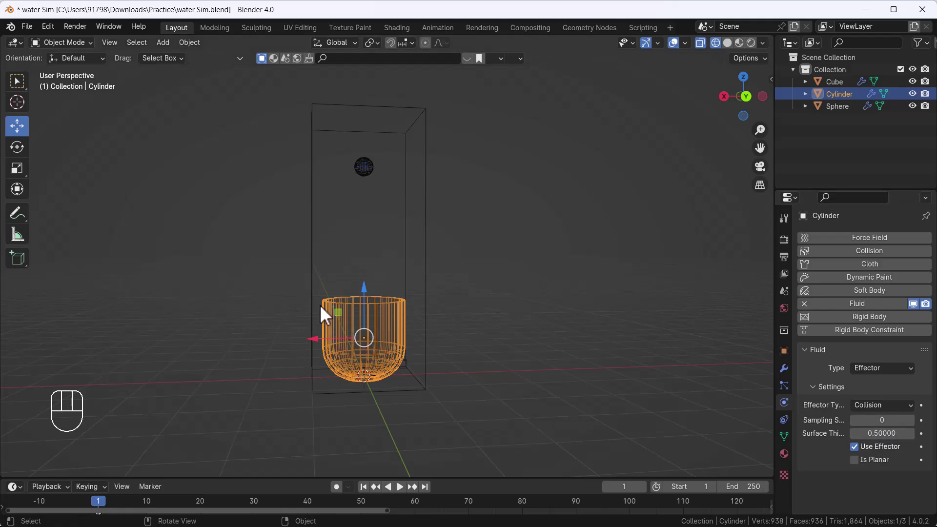
click(371, 495)
key(space)
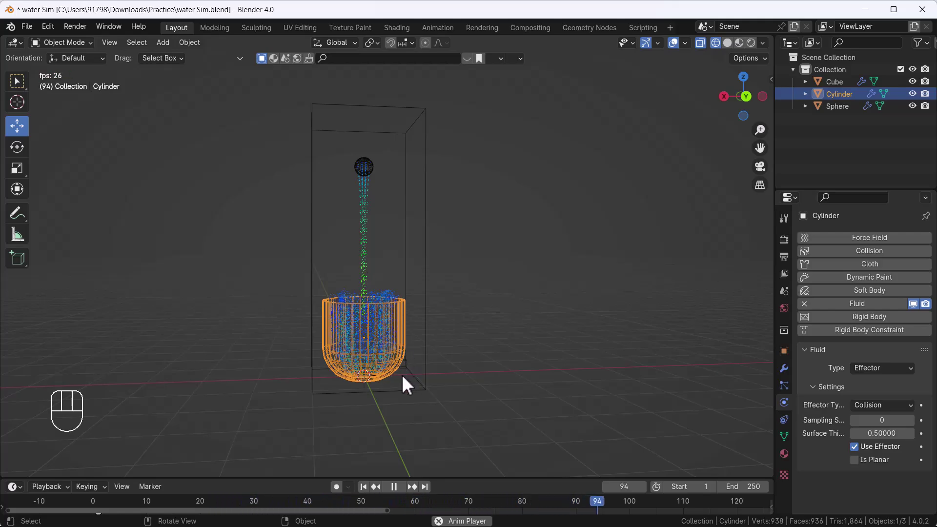
key(space)
click(371, 496)
Play once more, stop, and scrub the timeline to around frame 88–90
key(space)
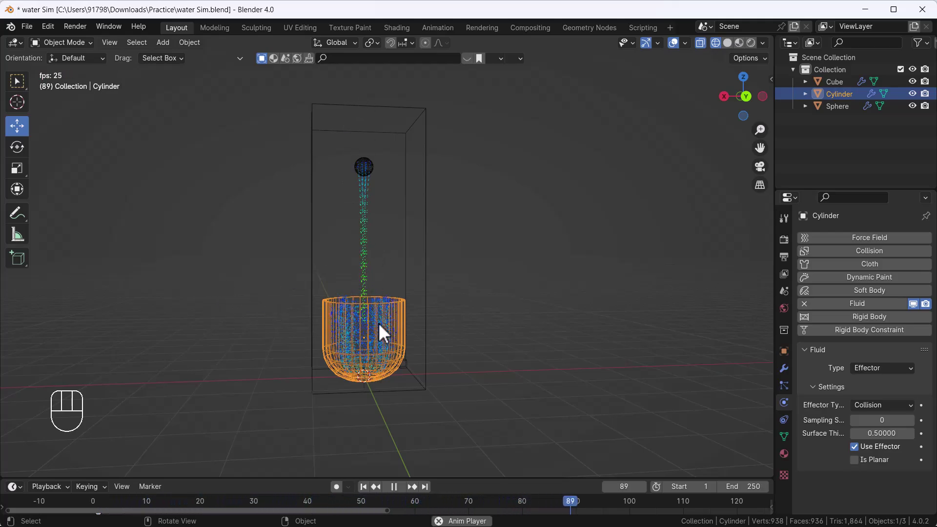
key(space)
click(371, 494)
drag(101, 509, 605, 508)
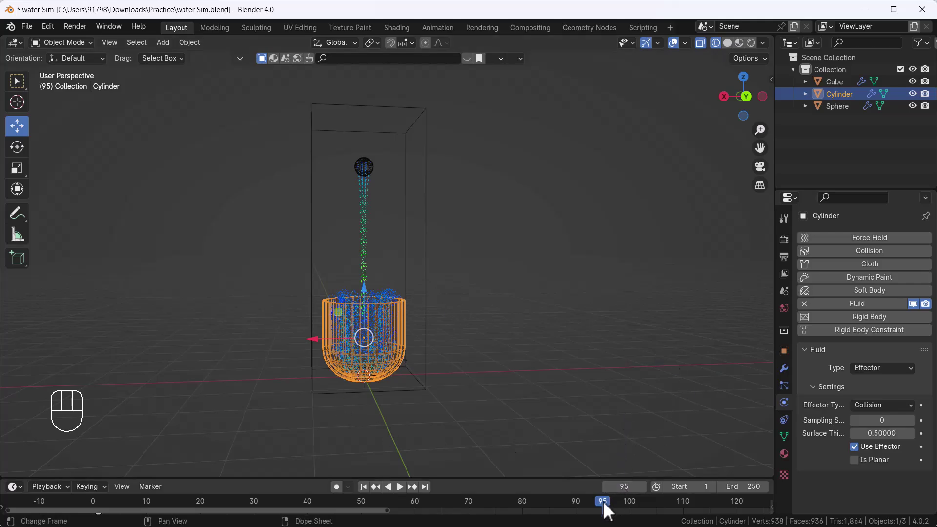
drag(608, 508, 585, 515)
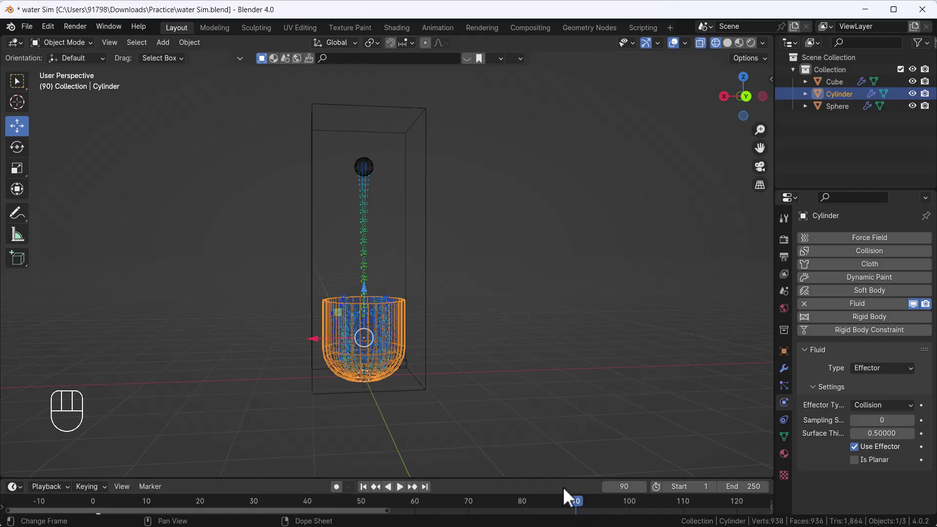
Keyframe the sphere's Use Flow on at frame 88 and off at frame 90, then rewind to the start
click(584, 513)
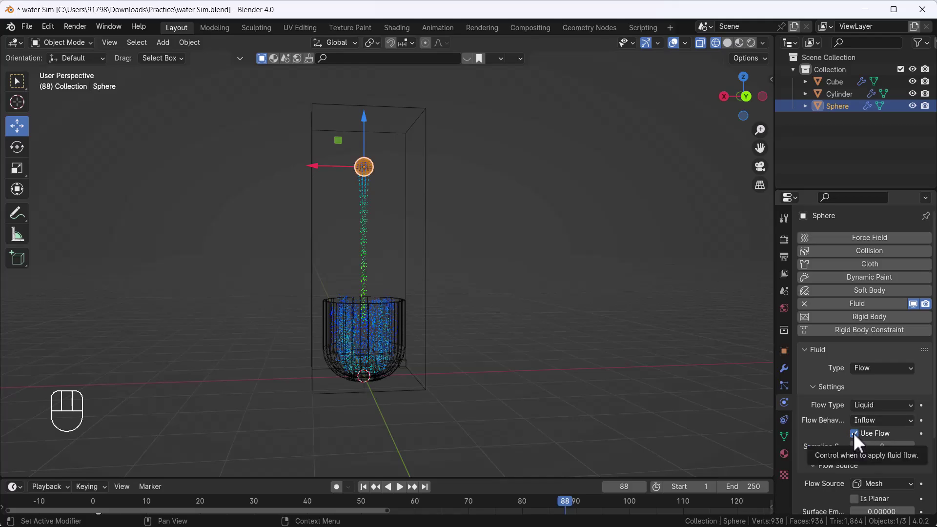
key(i)
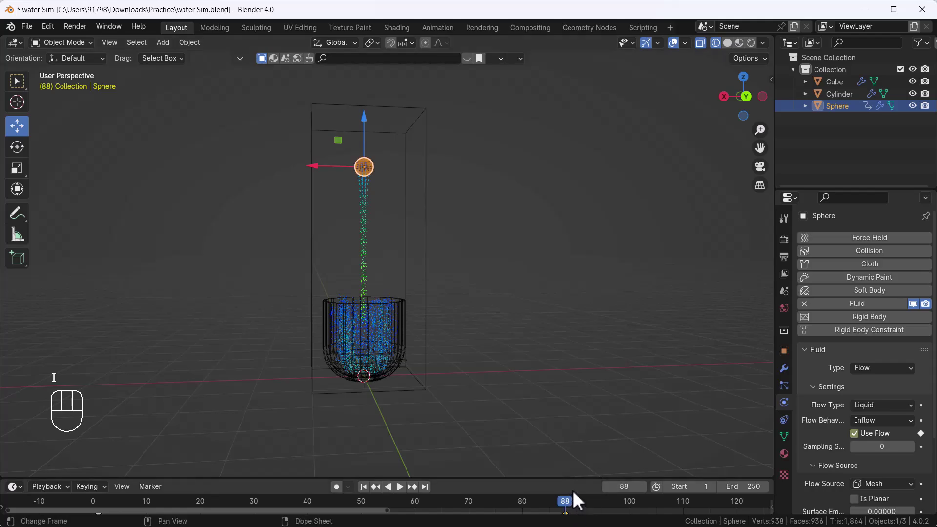
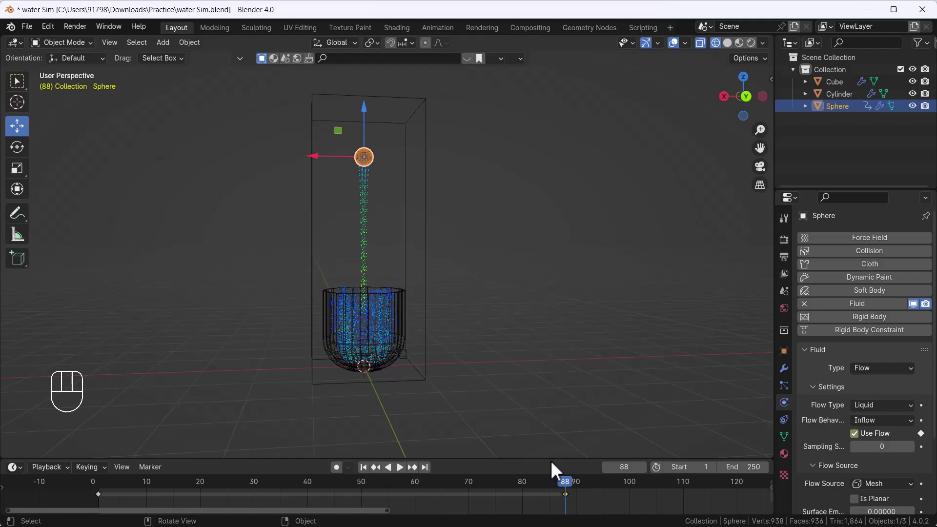
drag(573, 487, 584, 491)
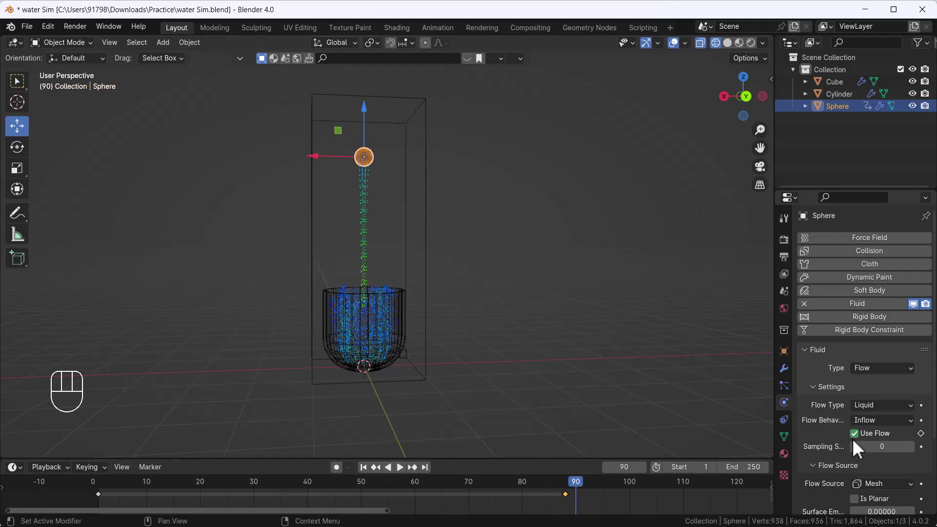
click(858, 444)
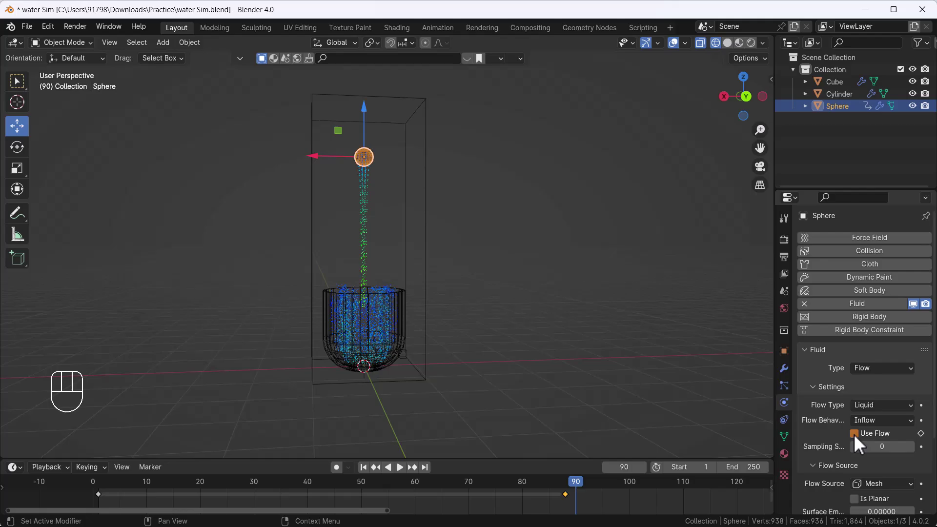
key(i)
drag(581, 493, 571, 492)
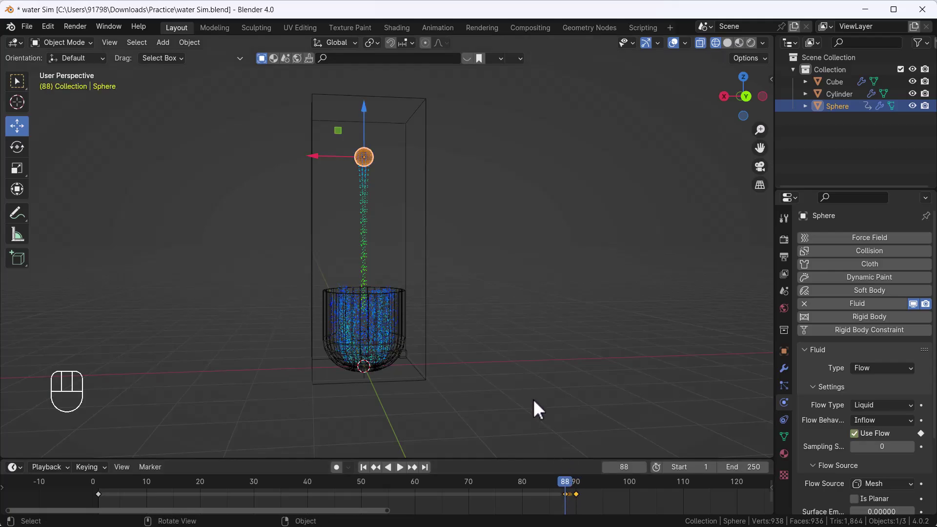
drag(571, 490, 37, 447)
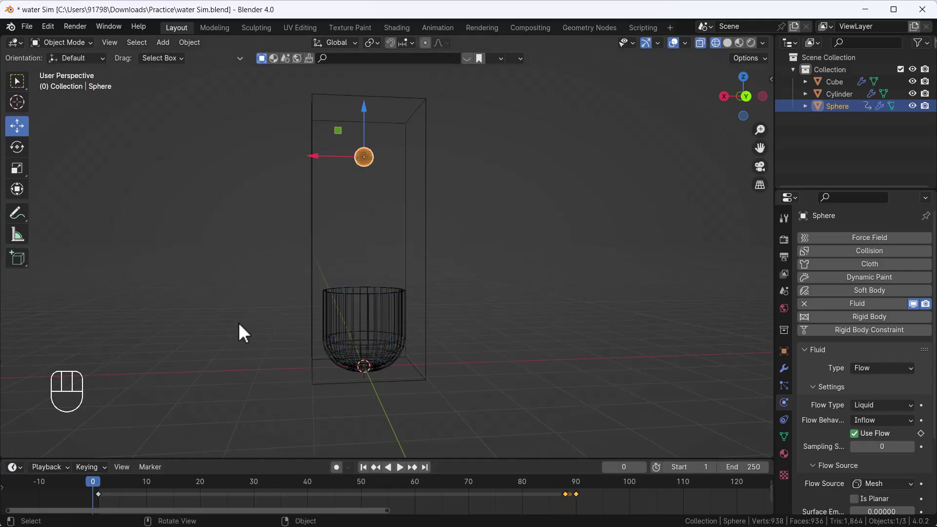
Play the keyframed pour until the stream stops, then halt playback and jump back to frame 1
key(space)
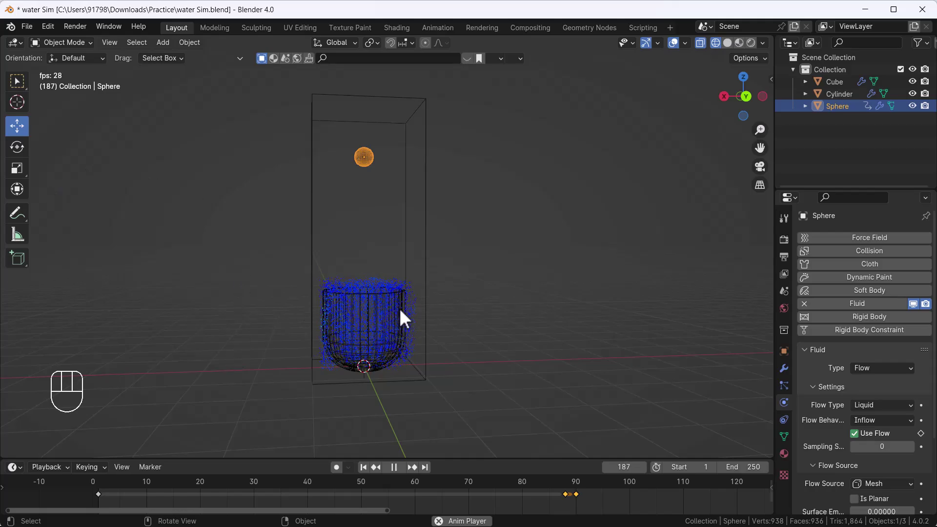
drag(407, 360, 376, 354)
drag(385, 385, 396, 337)
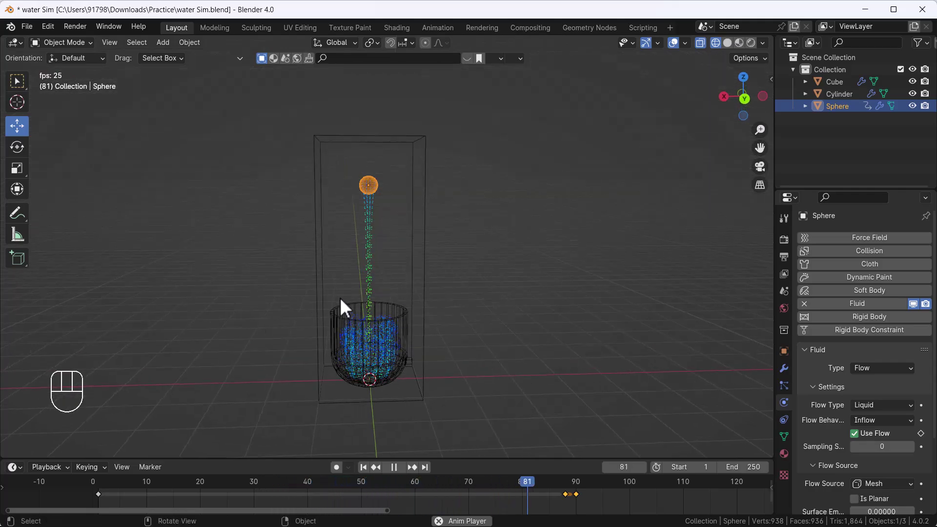
key(space)
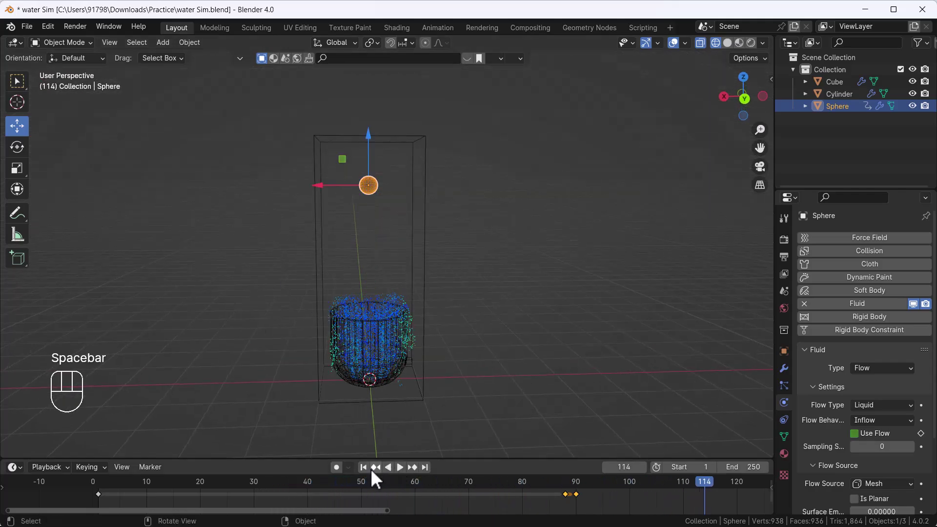
click(368, 477)
middle_click(361, 314)
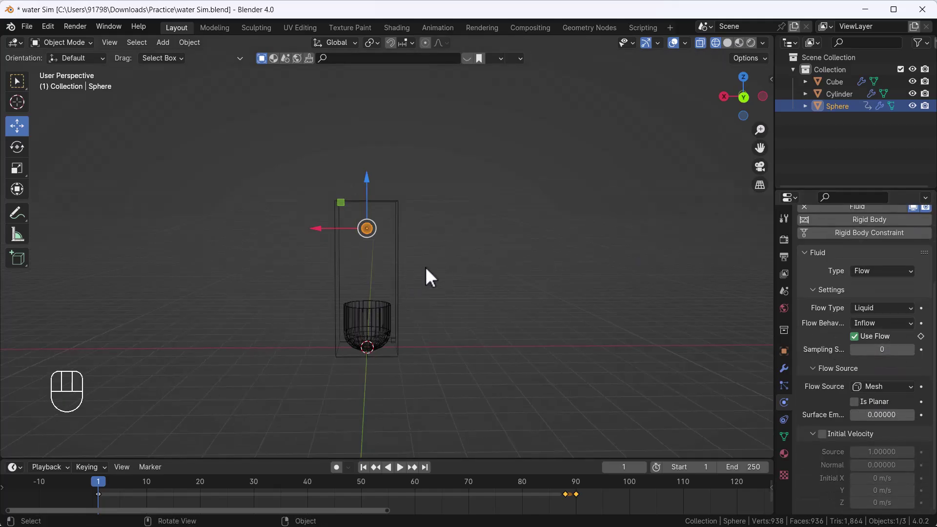
On the Cube domain set Simulation Method to APIC and enable Diffusion with base 1.0, exponent 6
click(404, 260)
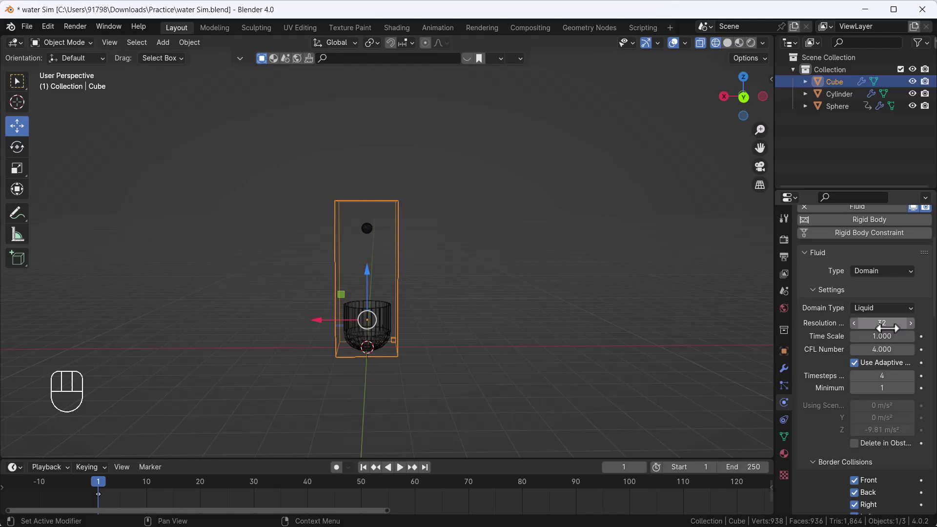
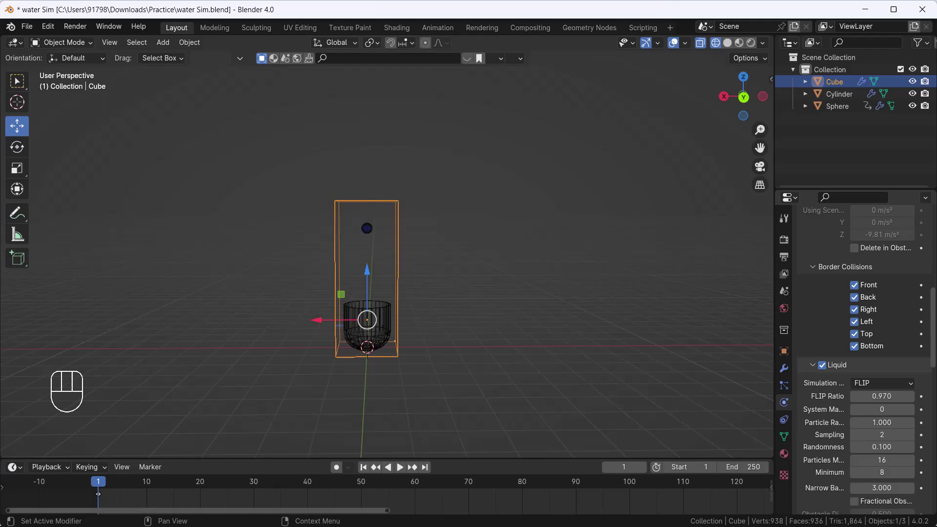
drag(886, 392, 879, 421)
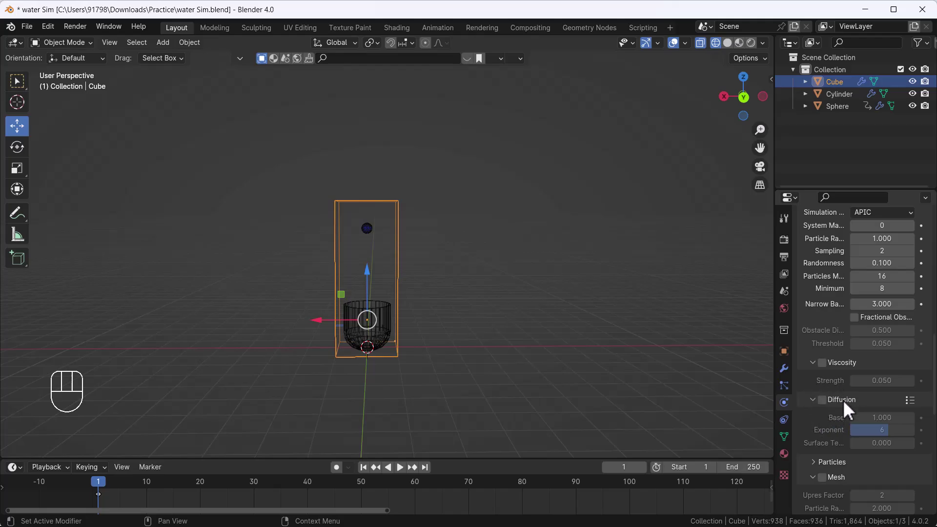
click(826, 413)
drag(912, 414, 877, 425)
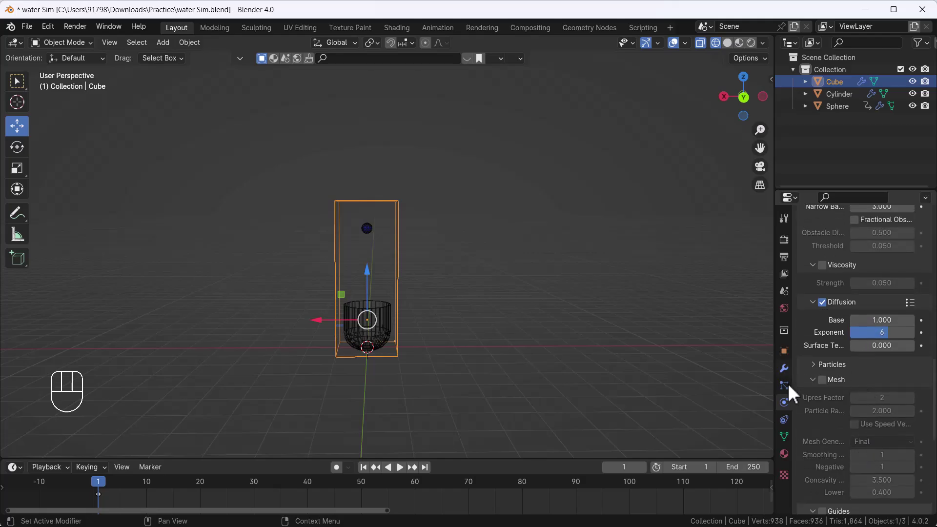
key(space)
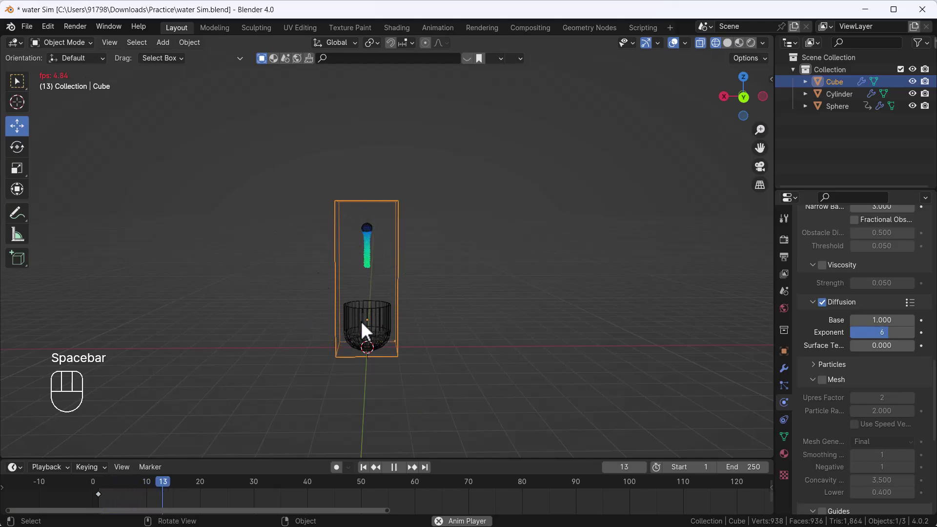
key(space)
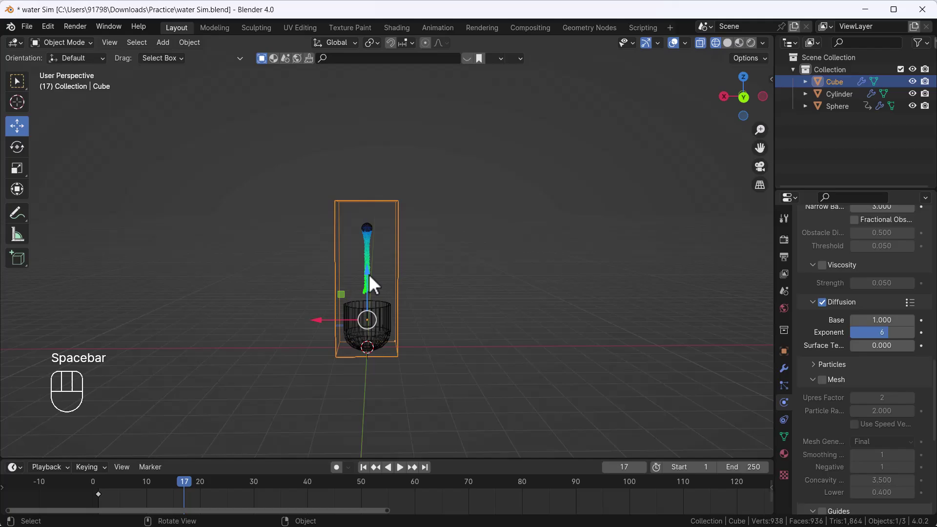
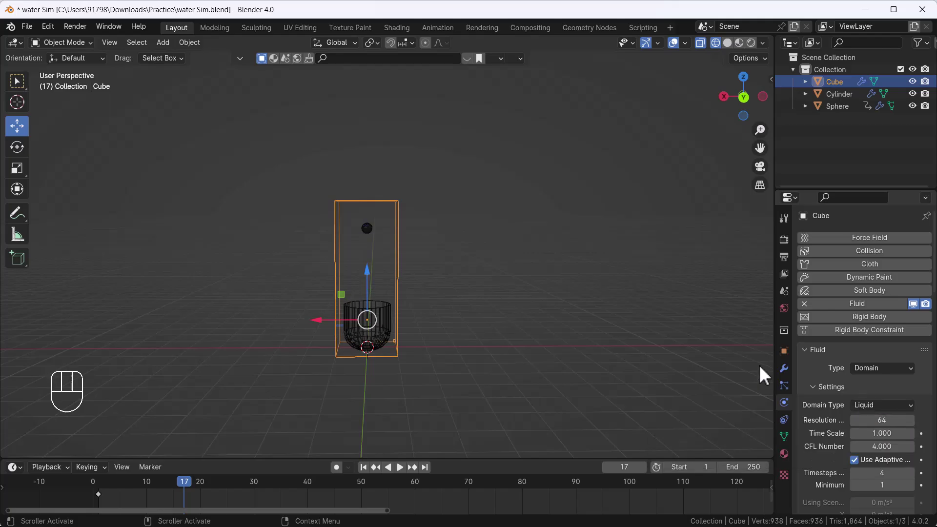
drag(367, 476, 300, 382)
key(space)
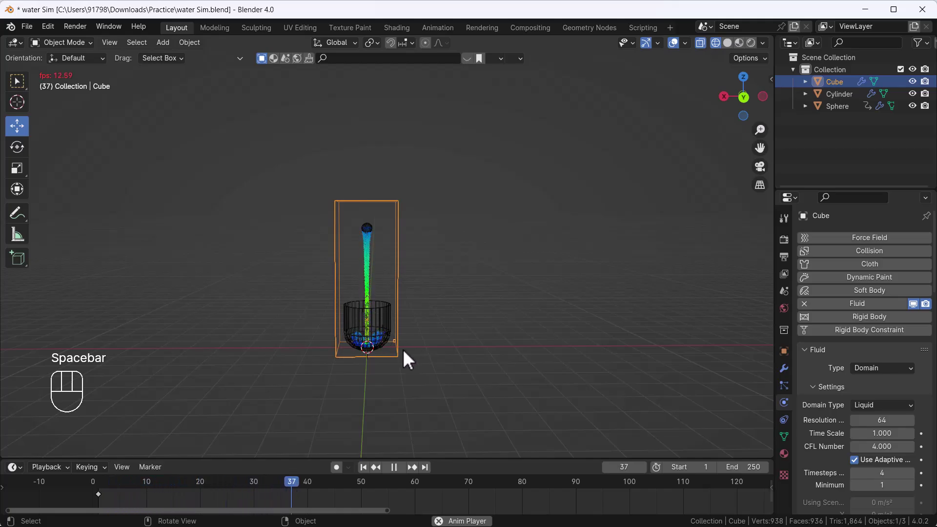
key(space)
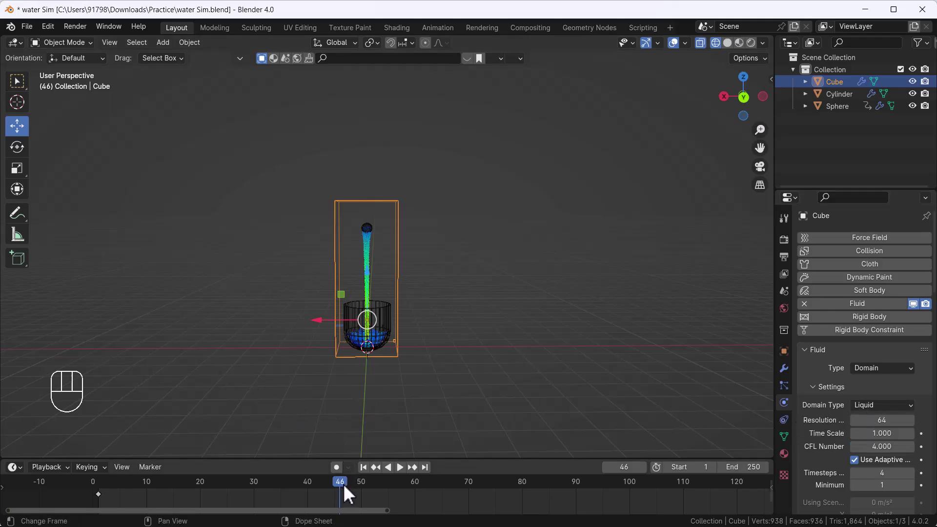
drag(319, 495, 113, 498)
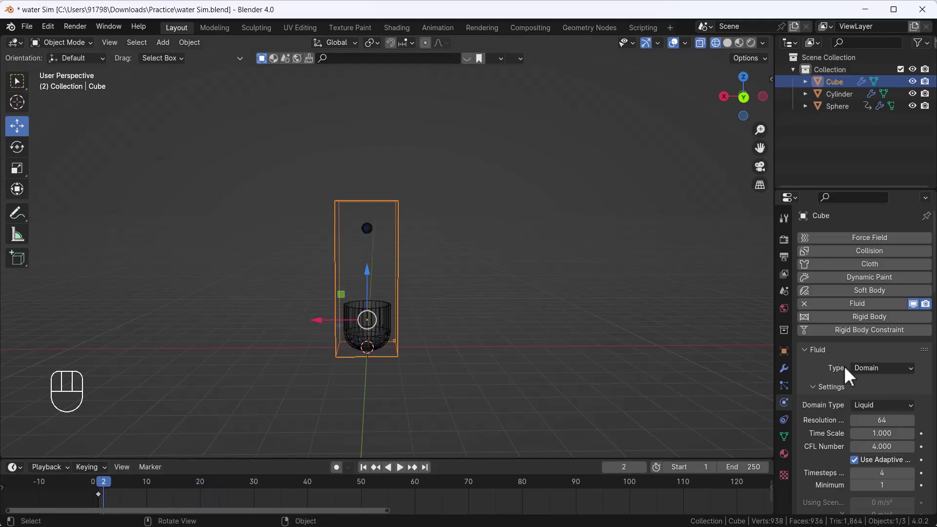
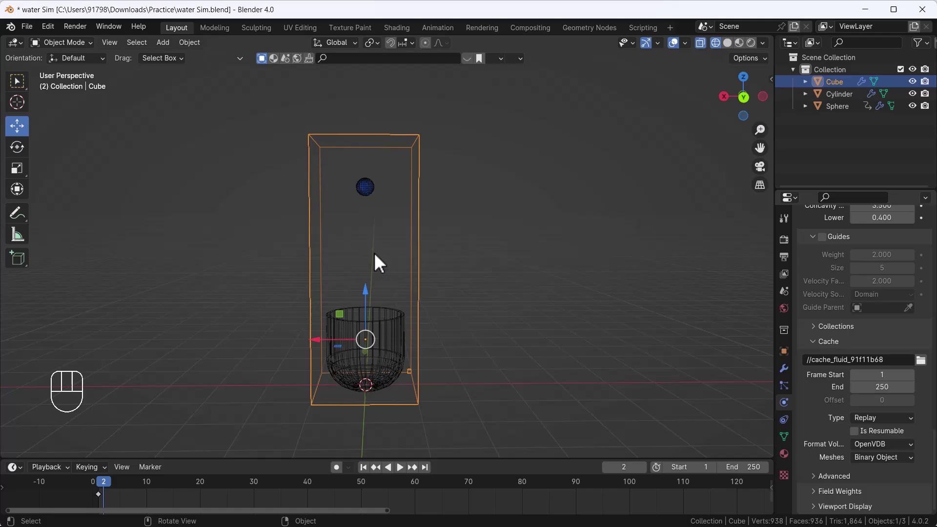
Point the domain cache at a new folder with type All and launch Bake All
click(370, 200)
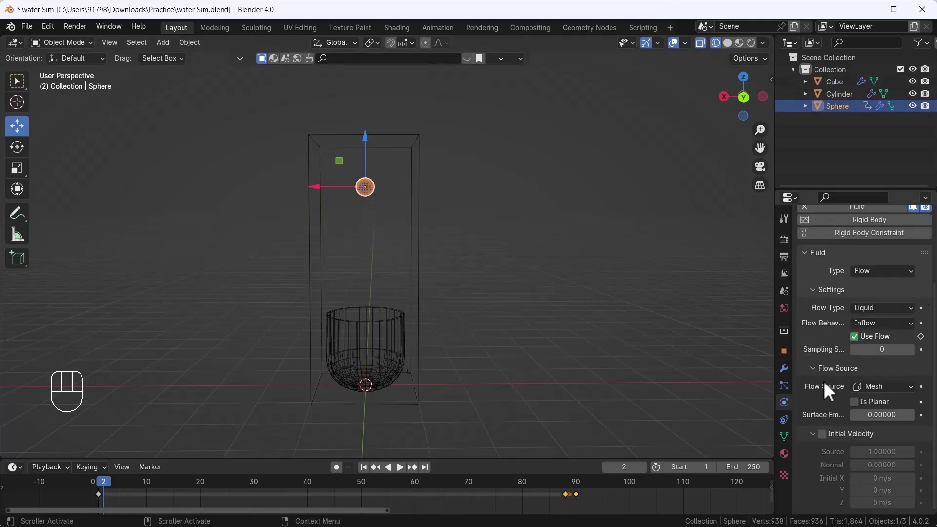
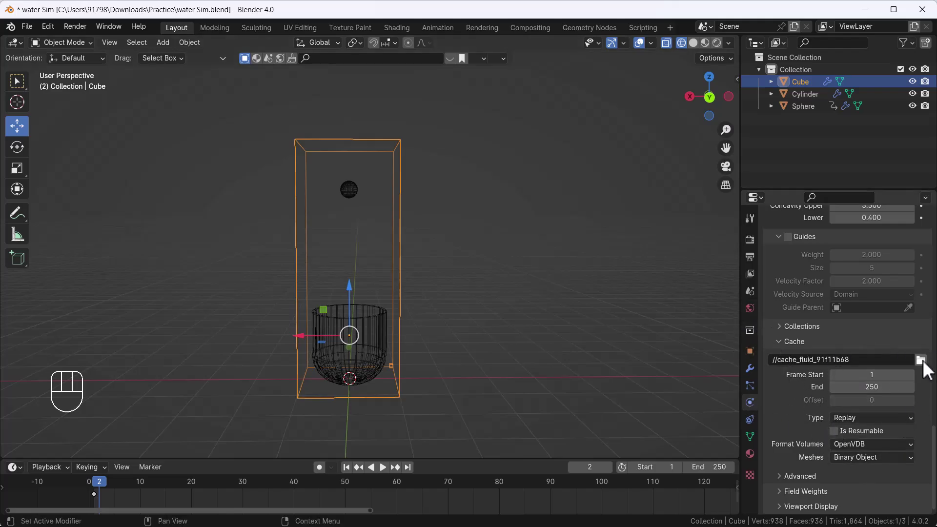
drag(928, 369, 700, 366)
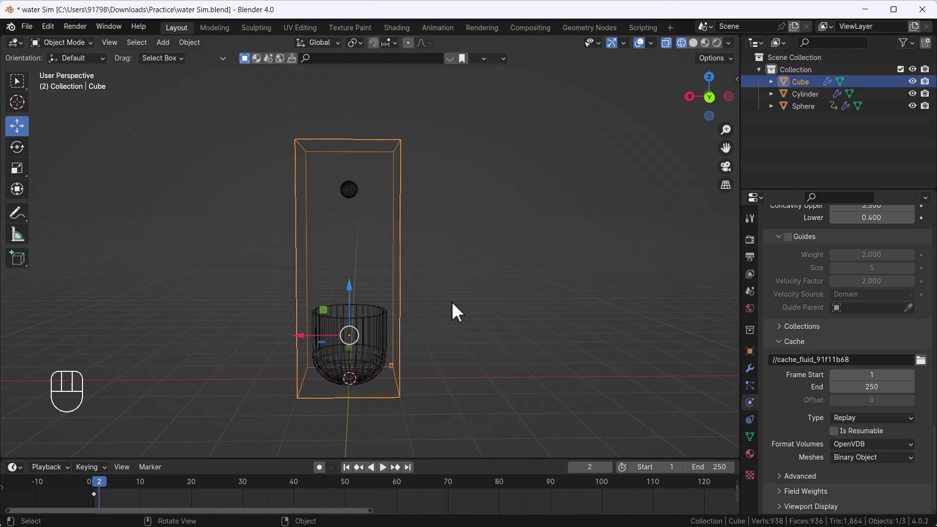
drag(888, 426, 852, 467)
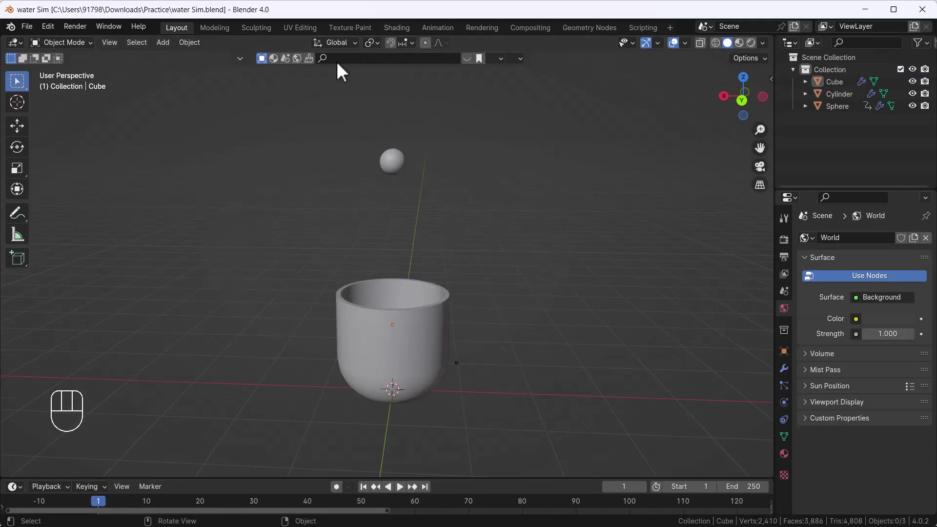
Play the baked liquid pouring from the sphere, stop it, and orbit around the cup
key(space)
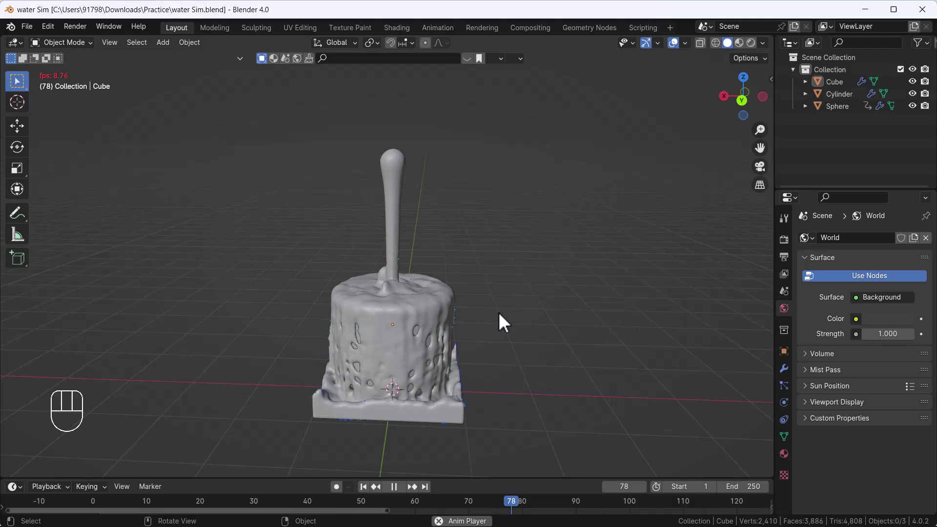
key(space)
middle_click(531, 337)
Scrub to frame 50, then replay until the domain floods and pause at frame 103
drag(402, 510, 364, 507)
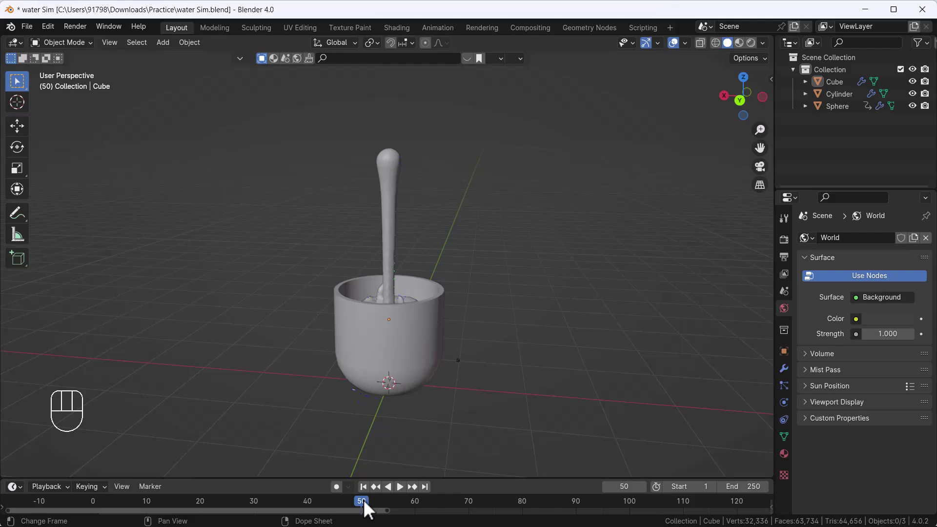
click(362, 510)
key(space)
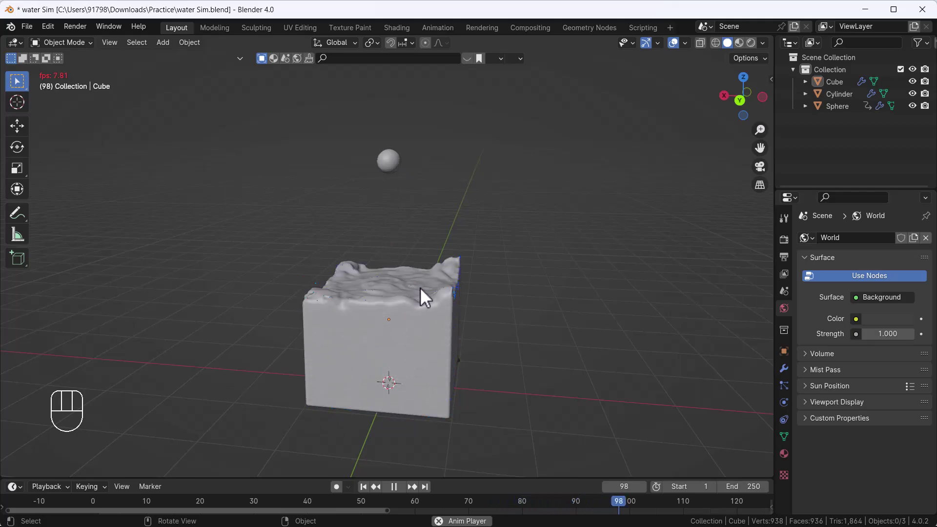
key(space)
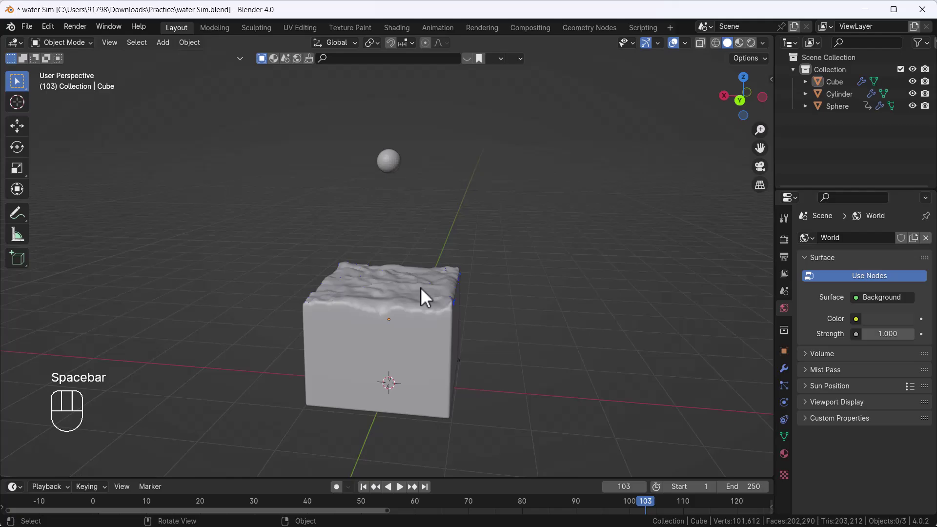